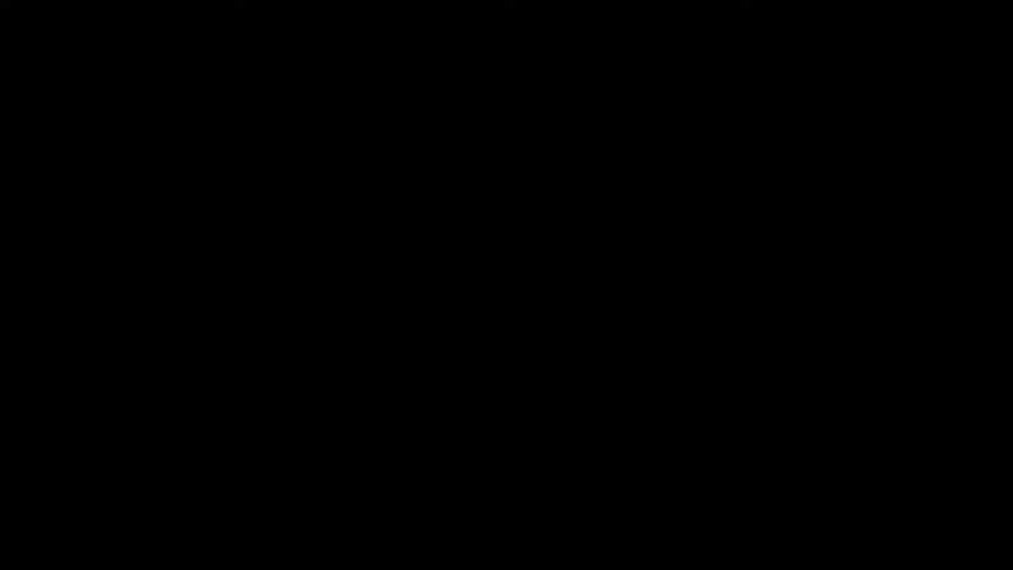
- Free-transform the yellow blob, then undo the enlargement to keep its original size
scroll("up", 3)
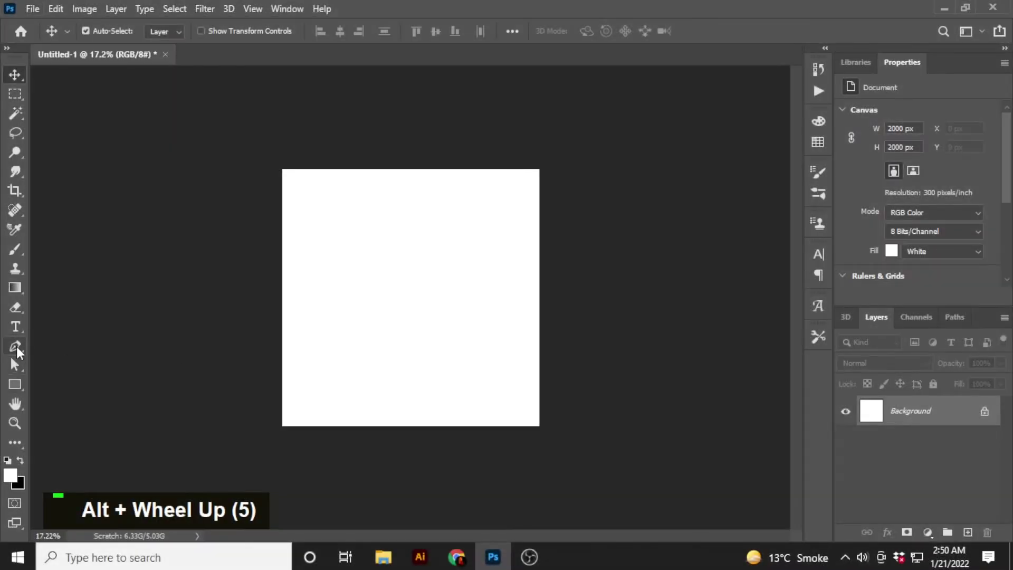
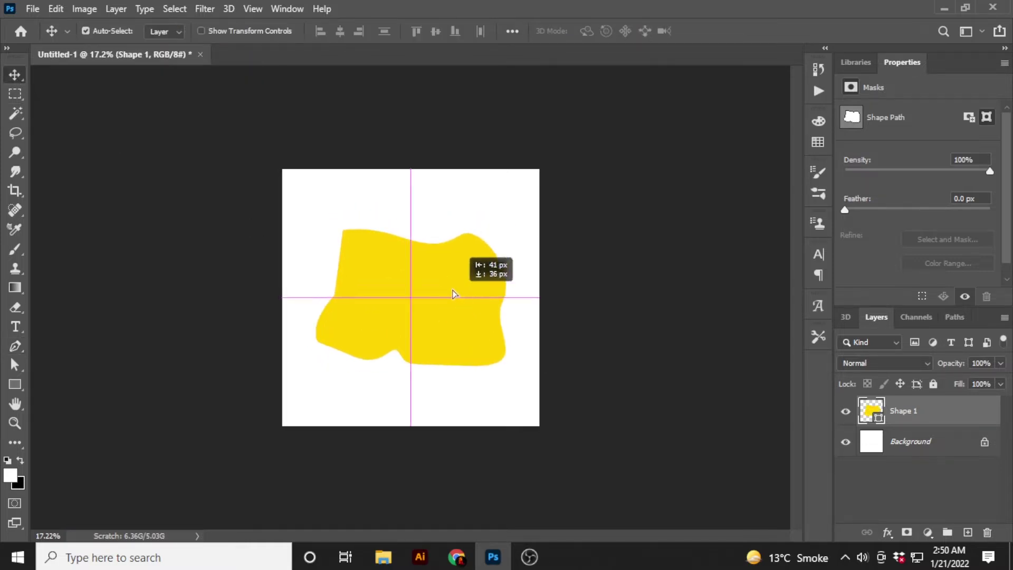
key("ctrl+t")
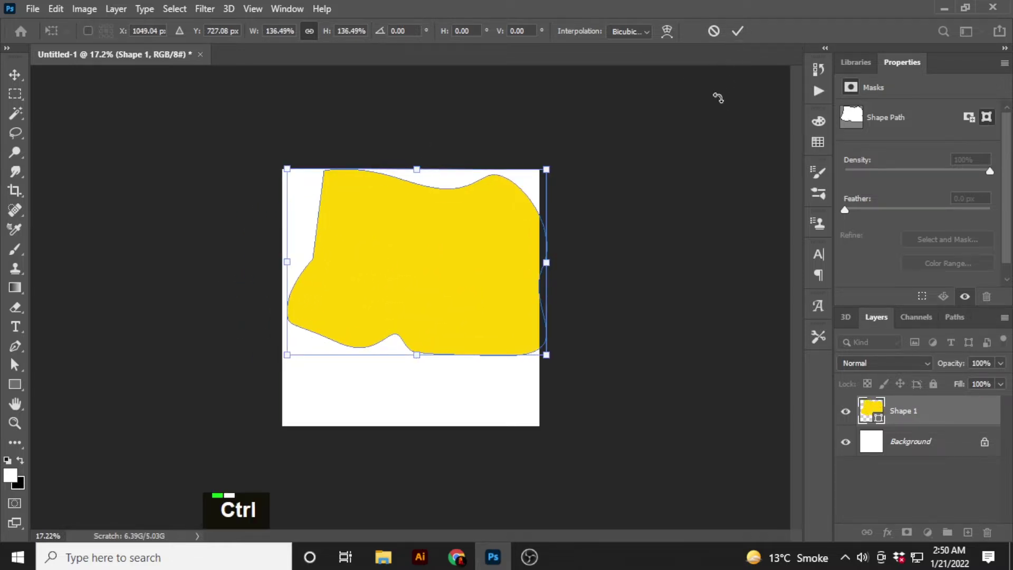
key("ctrl+z")
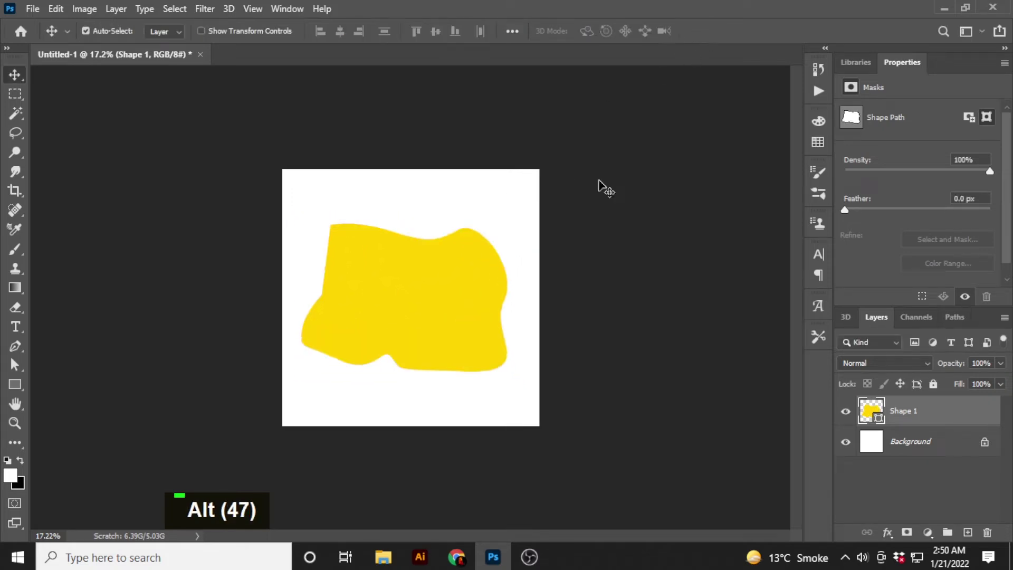
- Transform the yellow blob, trial-scale it and undo the resizing back to original size
key("ctrl+t")
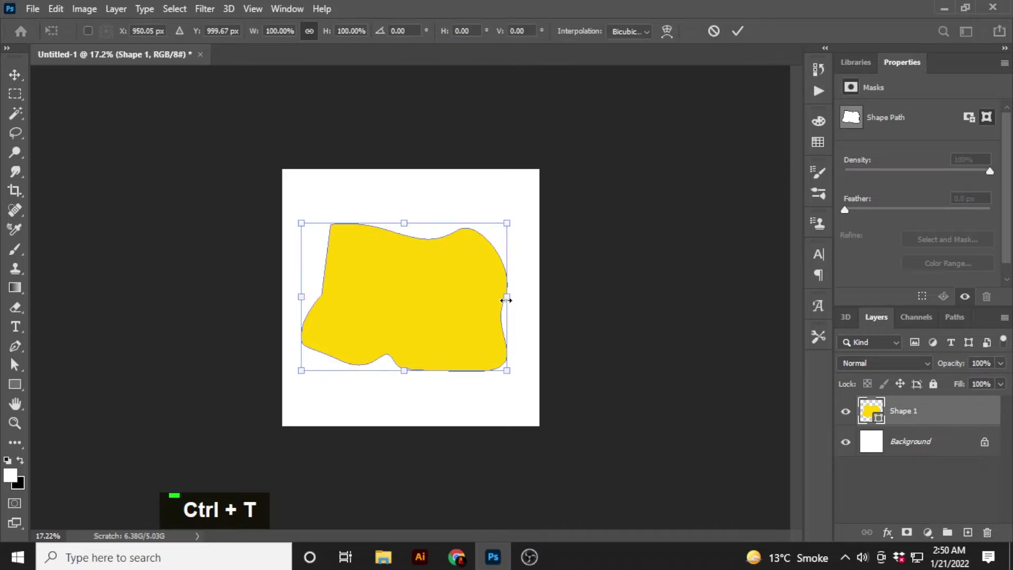
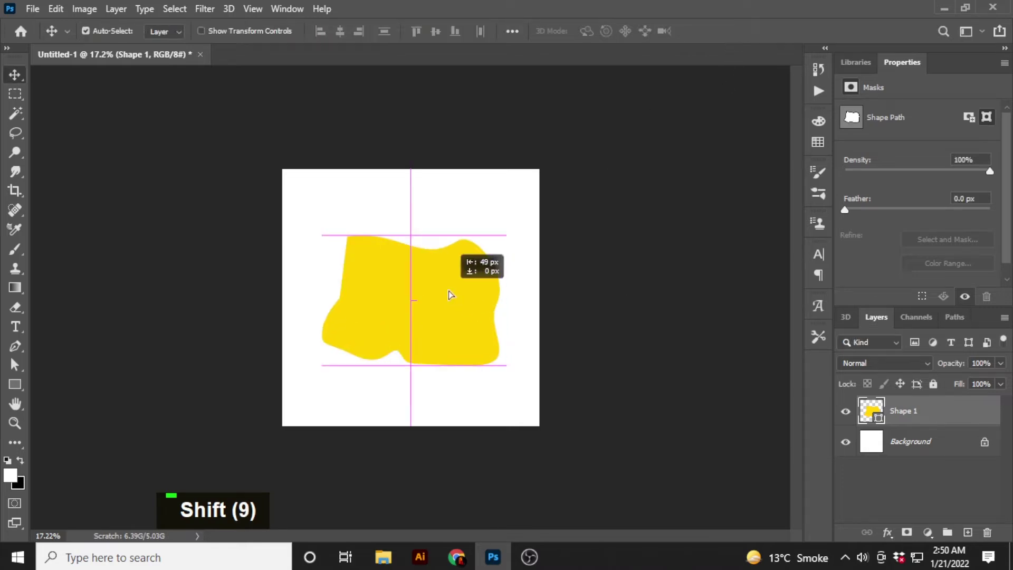
key("ctrl+t")
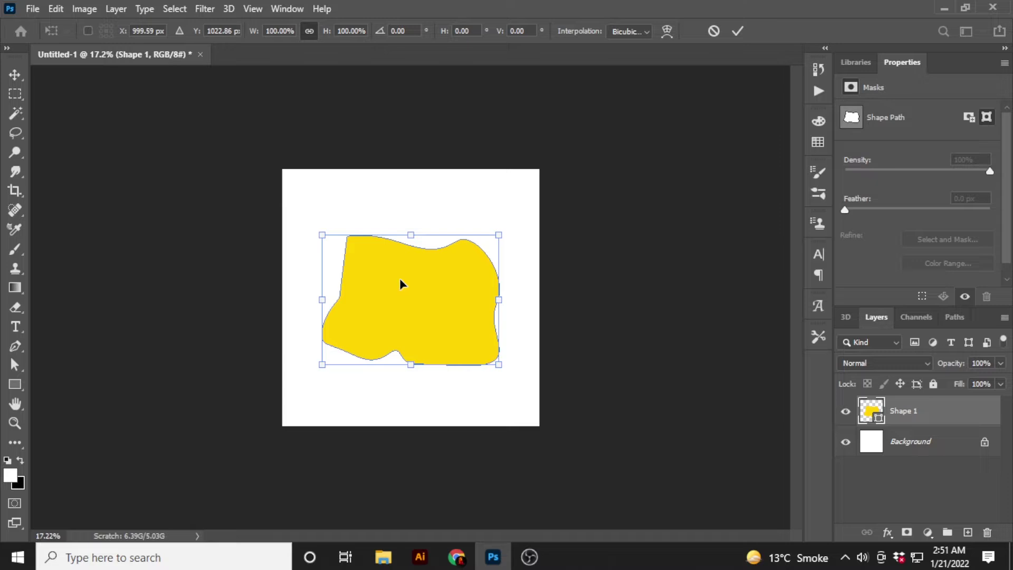
right_click(438, 270)
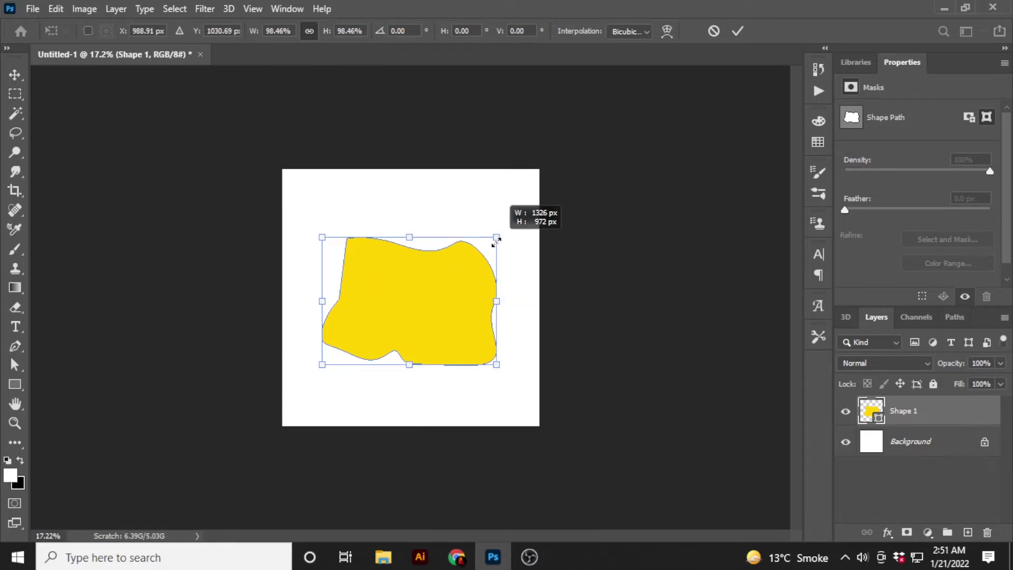
key("ctrl+z")
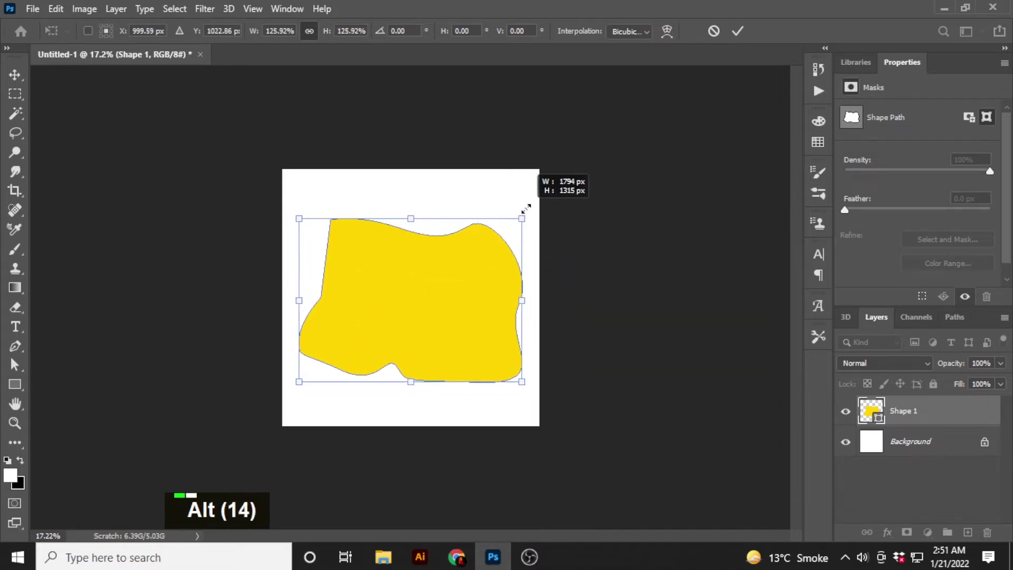
key("ctrl+z")
right_click(440, 286)
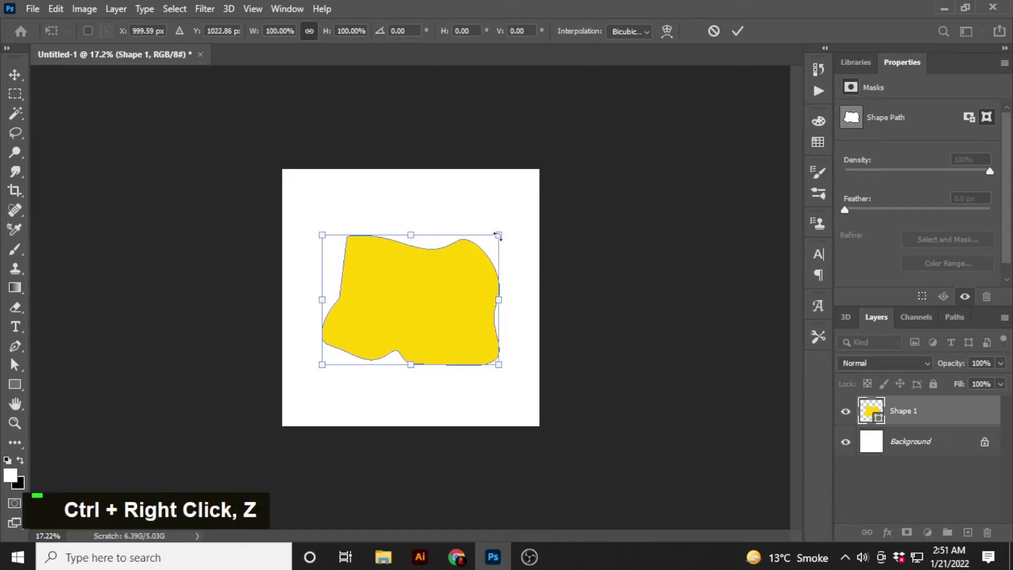
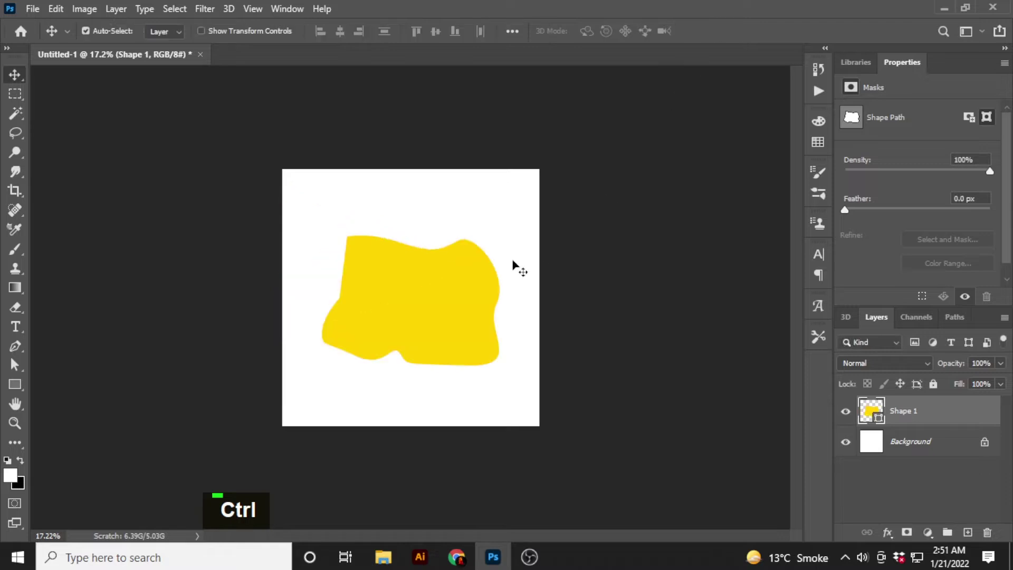
- Try a Distort transform on the blob, undo it, and restart the transform with its options shown
key("ctrl+t")
right_click(444, 270)
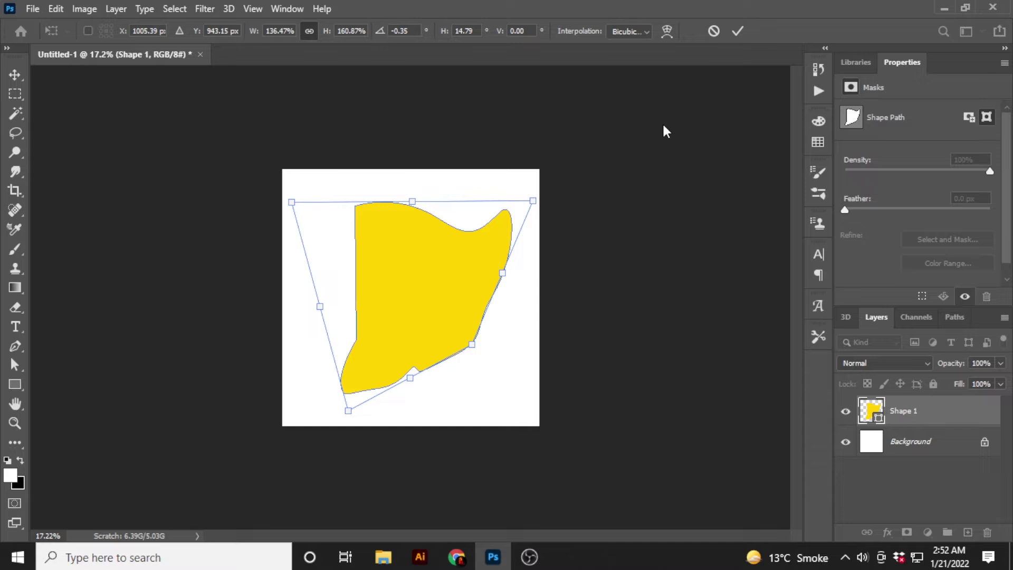
key("ctrl+z")
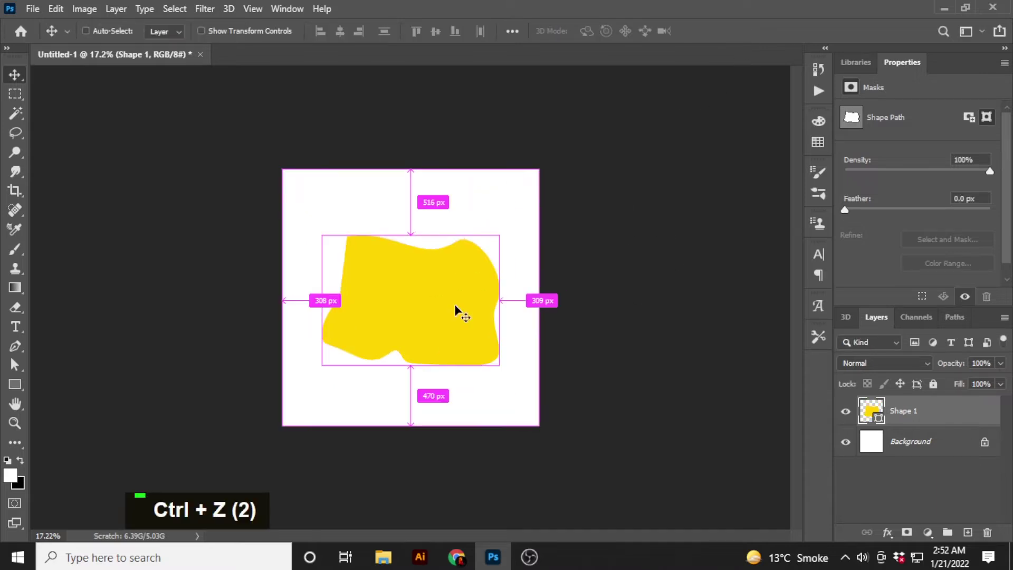
key("ctrl+t")
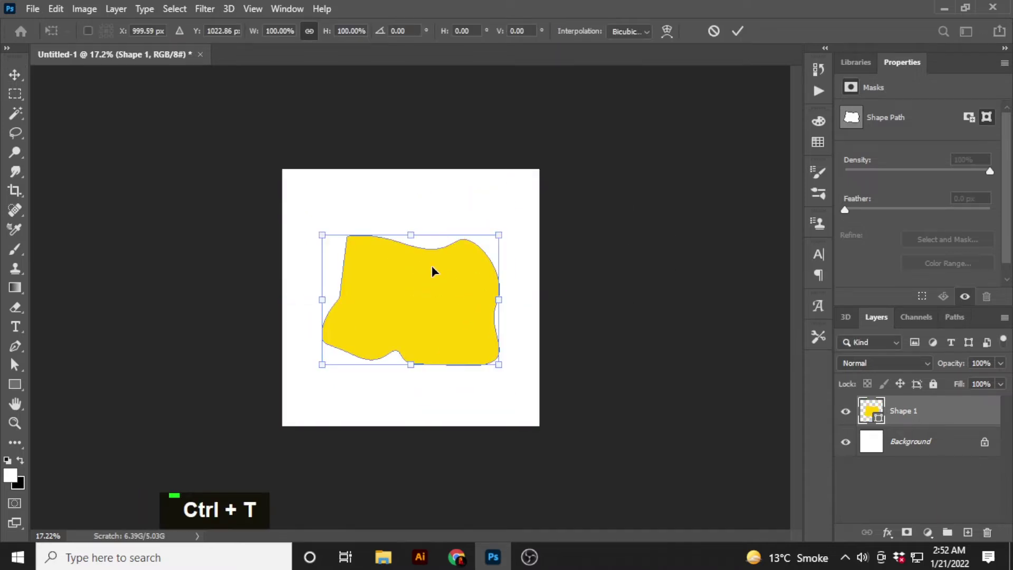
right_click(435, 269)
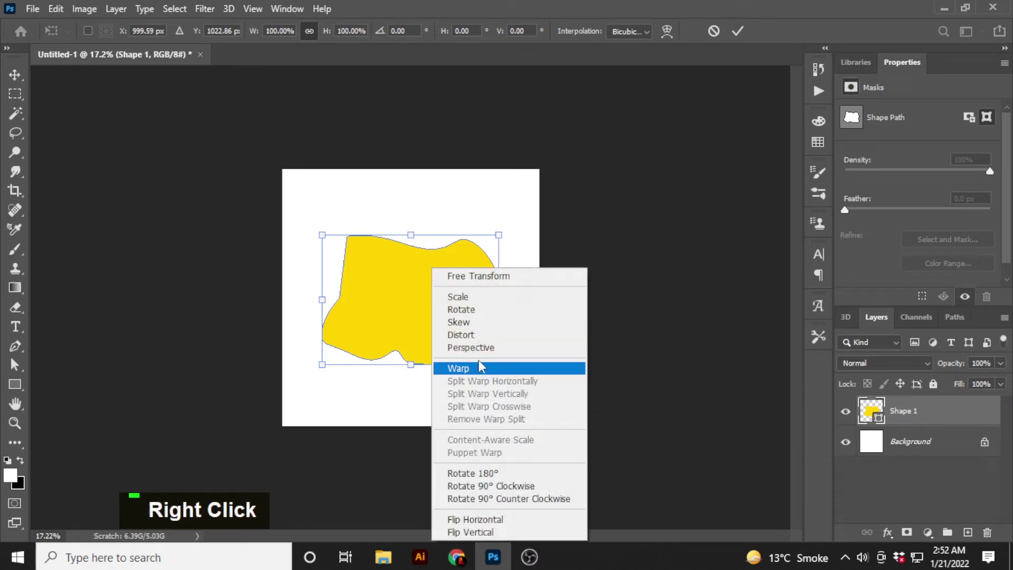
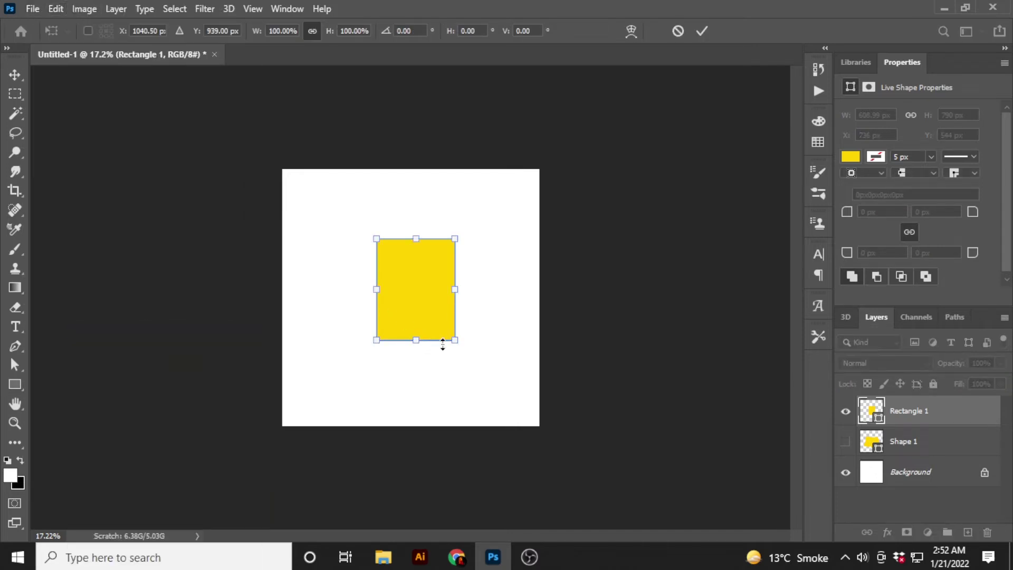
- Show the transform options for the yellow rectangle to reshape it with Perspective
right_click(443, 311)
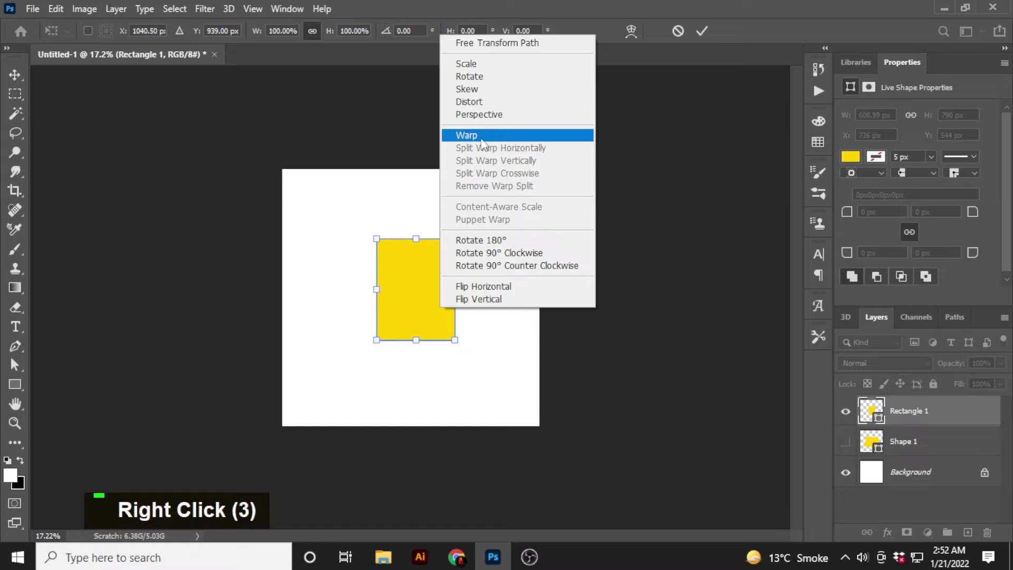
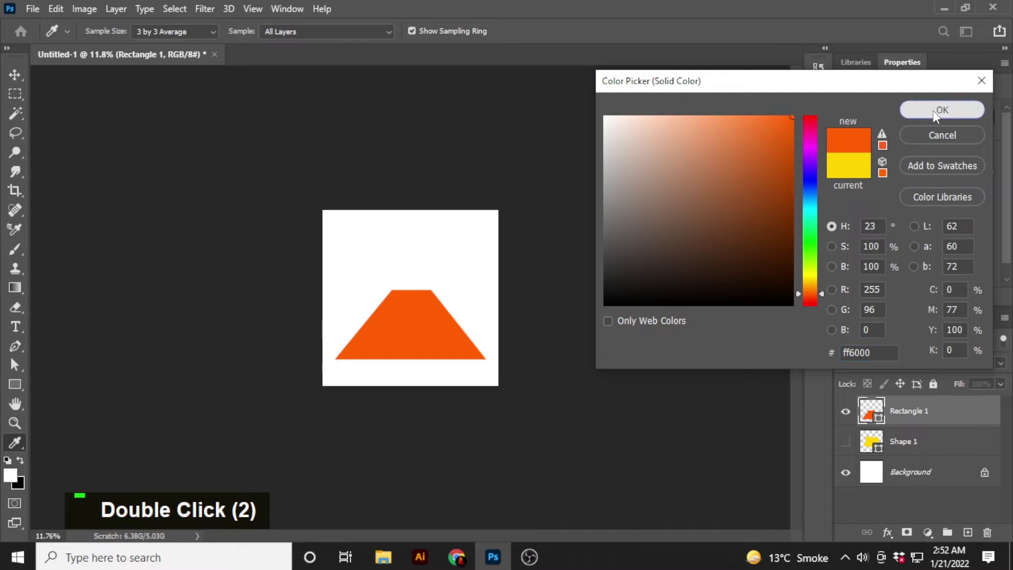
- Free-transform the orange trapezoid and review its transform options
scroll("up", 3)
scroll("down", 3)
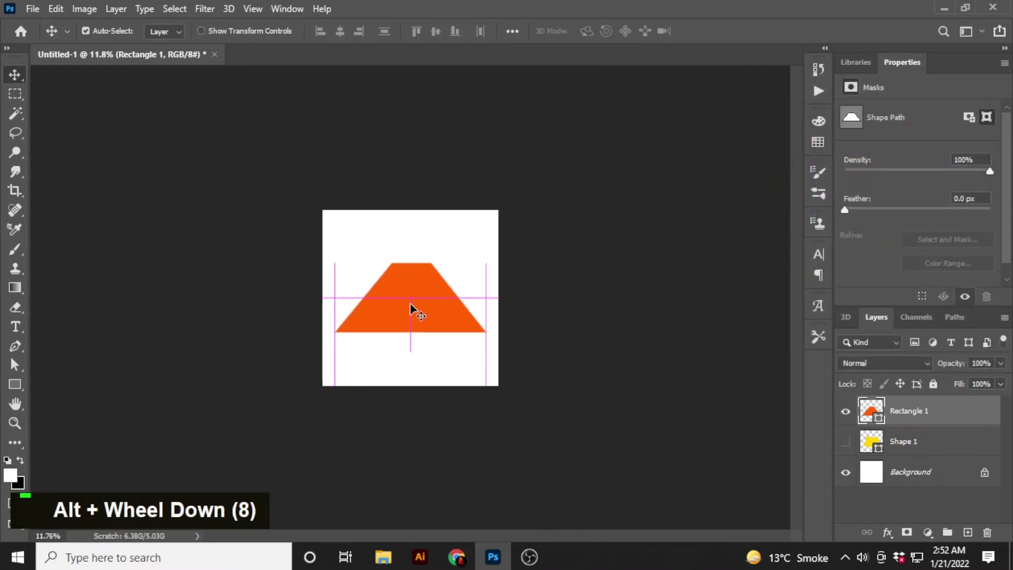
key("ctrl+t")
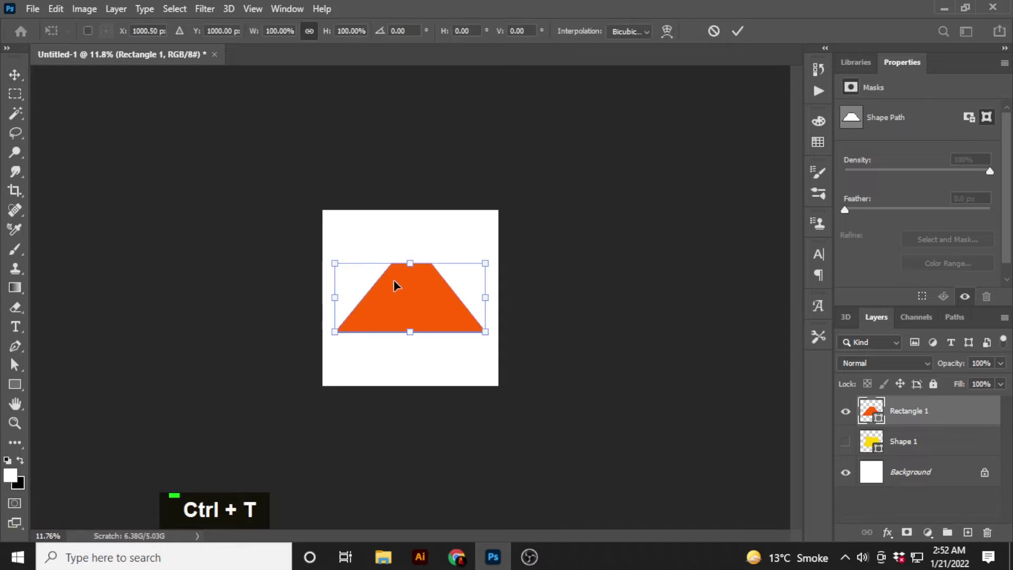
right_click(411, 288)
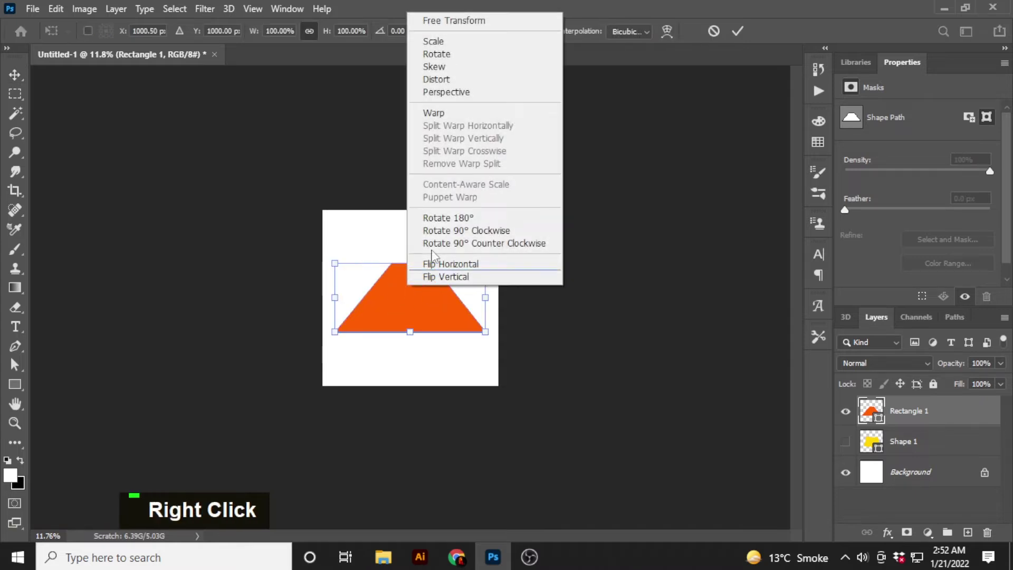
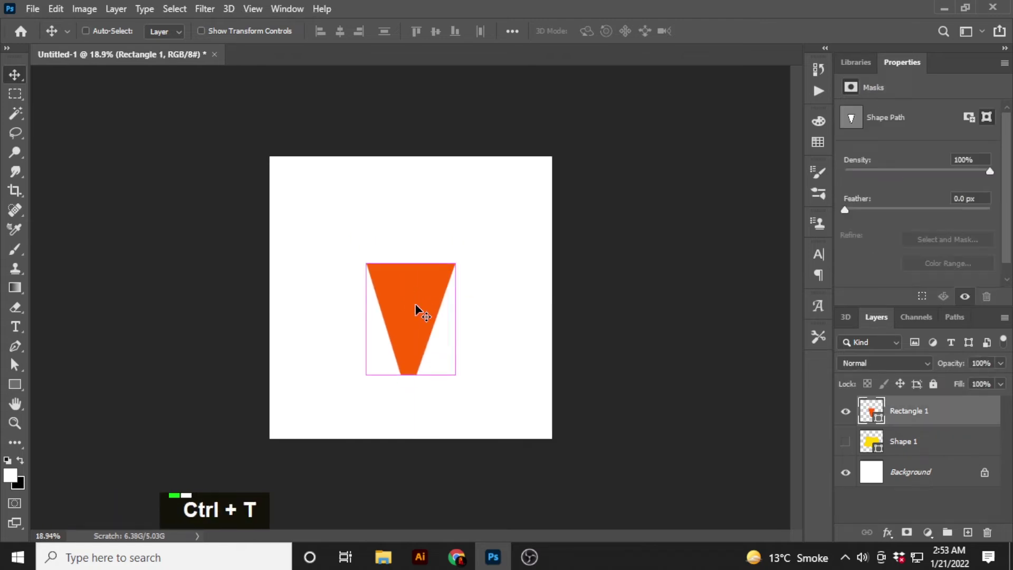
key("ctrl+t")
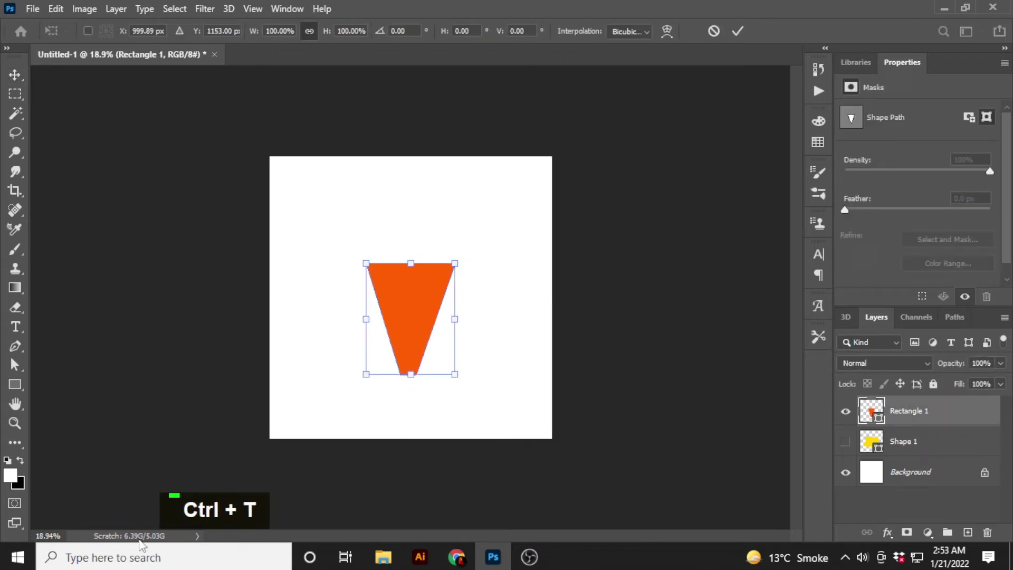
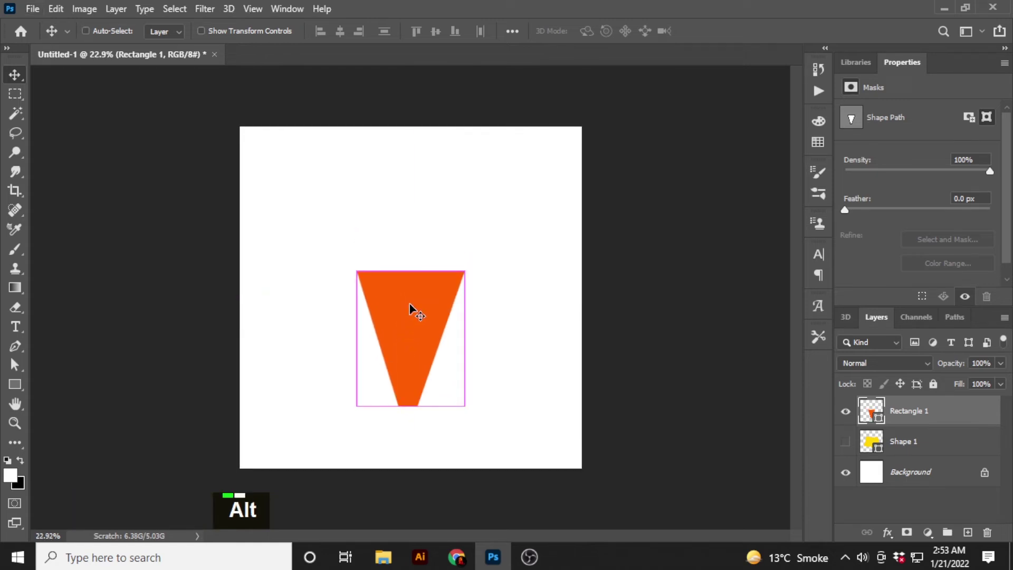
- Retry transforms on the trapezoid, undoing trials, until Flip Horizontal is chosen
key("ctrl+t")
right_click(415, 306)
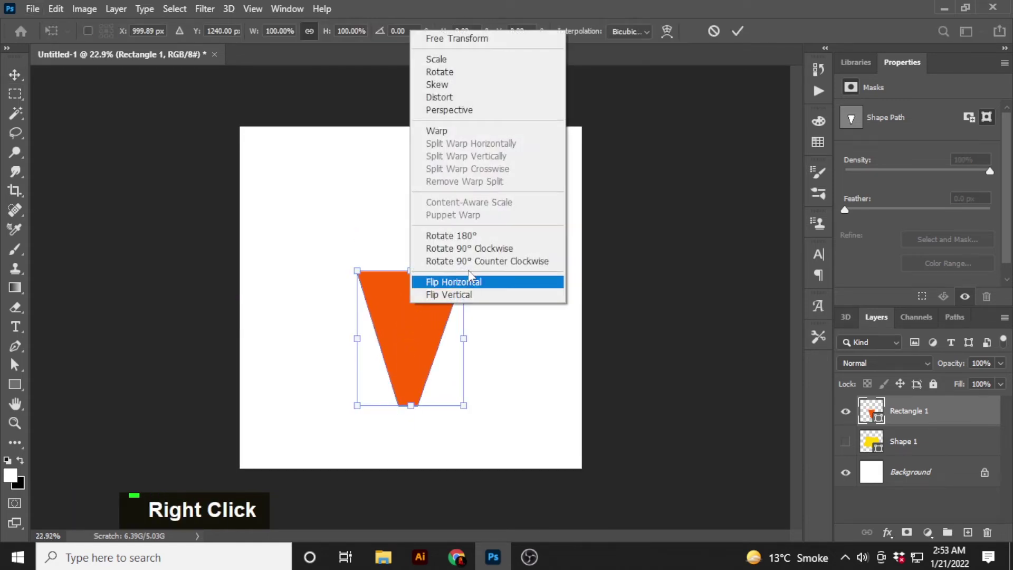
key("ctrl+z")
right_click(424, 307)
key("ctrl+z")
right_click(437, 324)
right_click(399, 338)
key("ctrl+z")
right_click(453, 306)
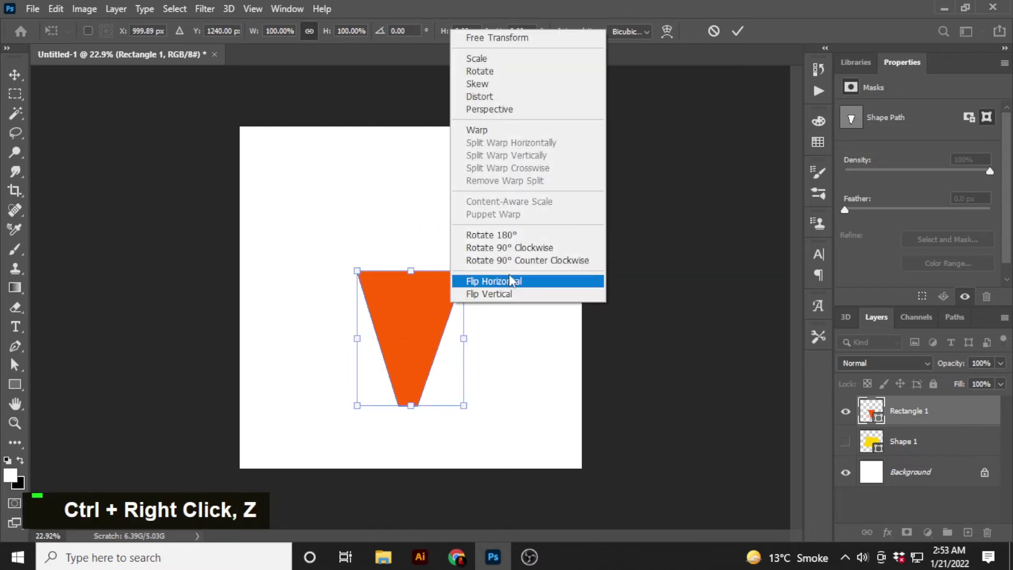
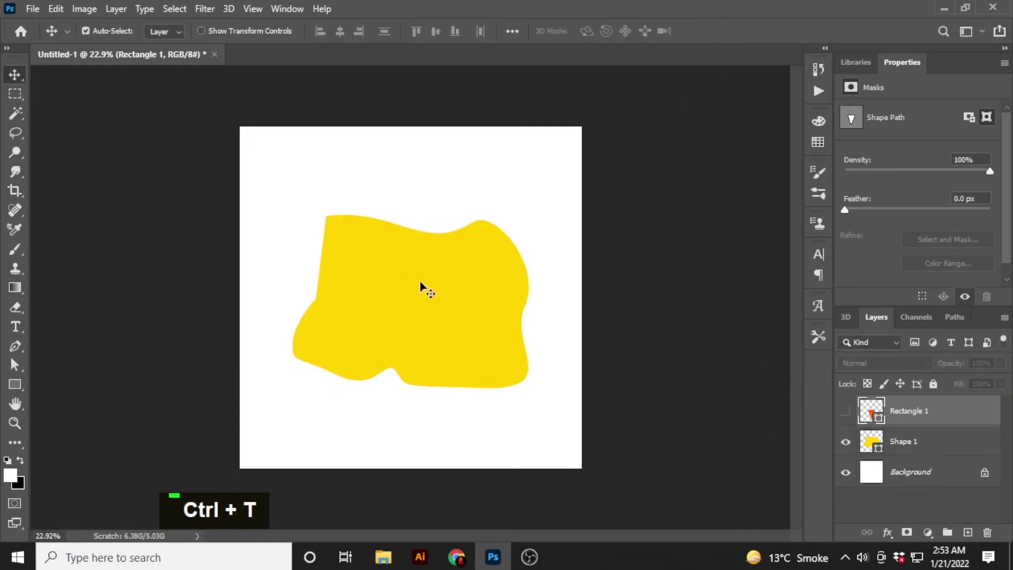
- Transform the yellow curvy shape, trying Flip Horizontal and Flip Vertical before committing
key("ctrl+t")
right_click(424, 284)
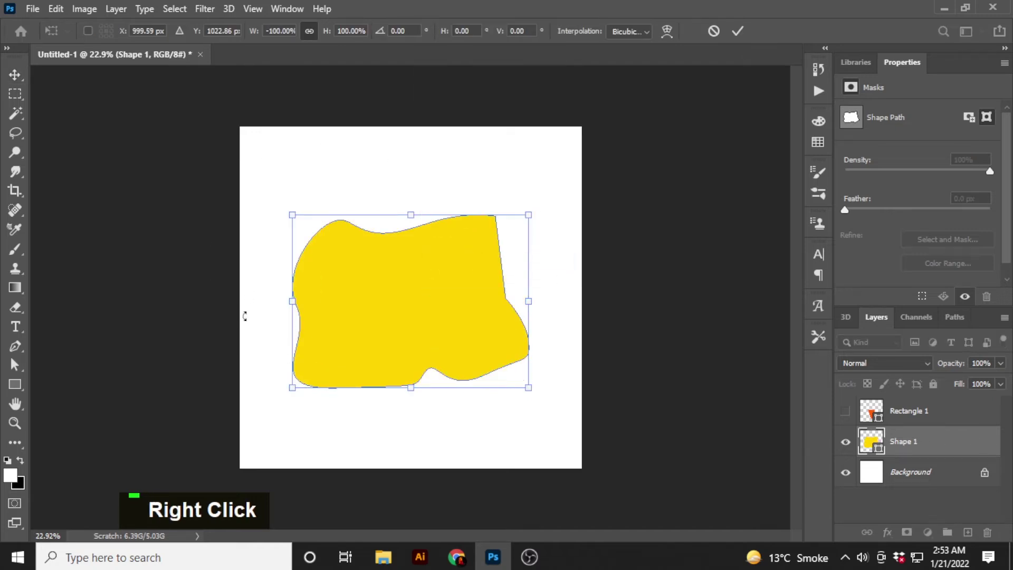
right_click(433, 289)
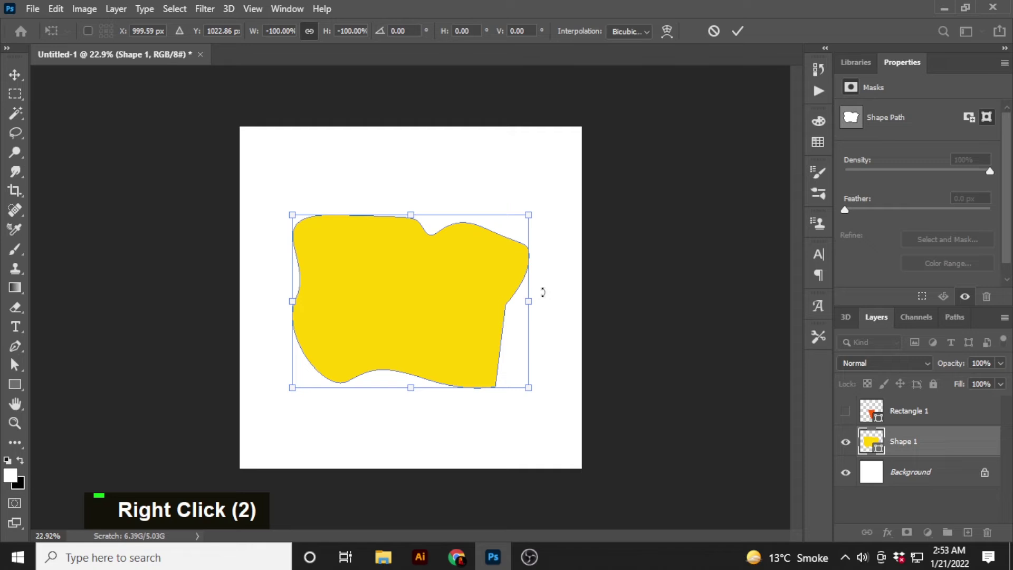
double_click(440, 278)
key("ctrl+t")
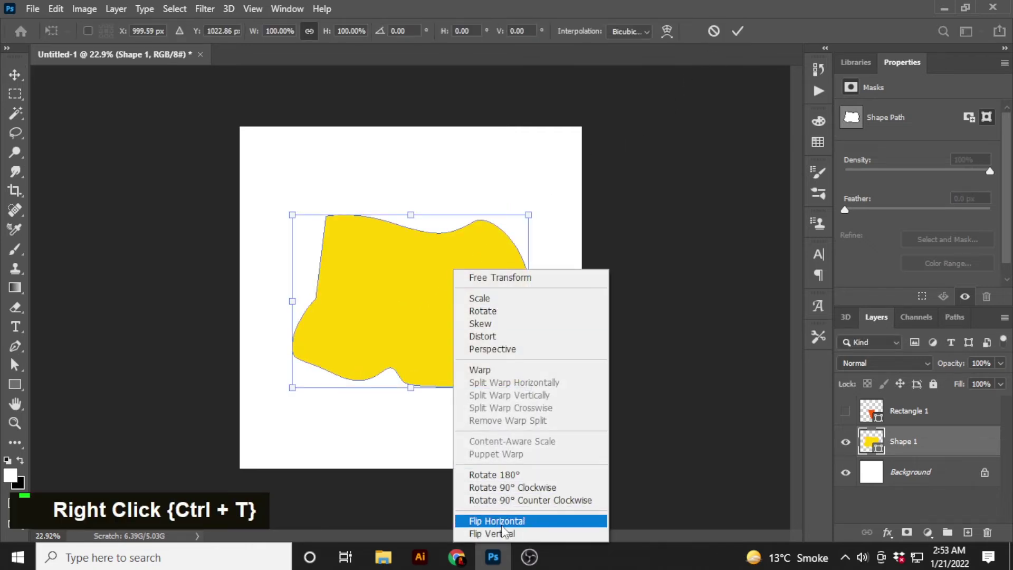
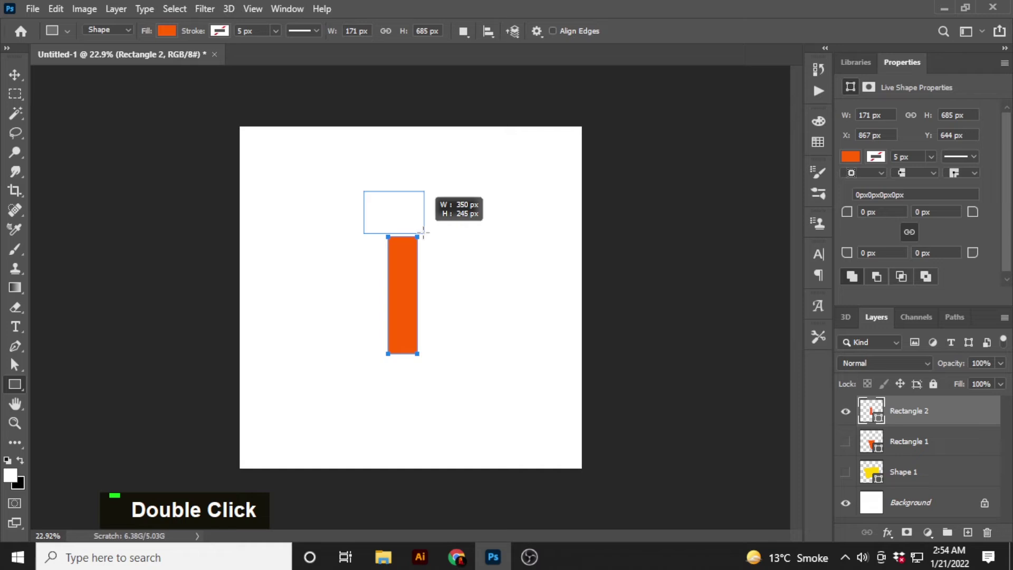
- Combine the two orange rectangles into a T and test Flip Vertical on it
key("space")
key("space")
key("space")
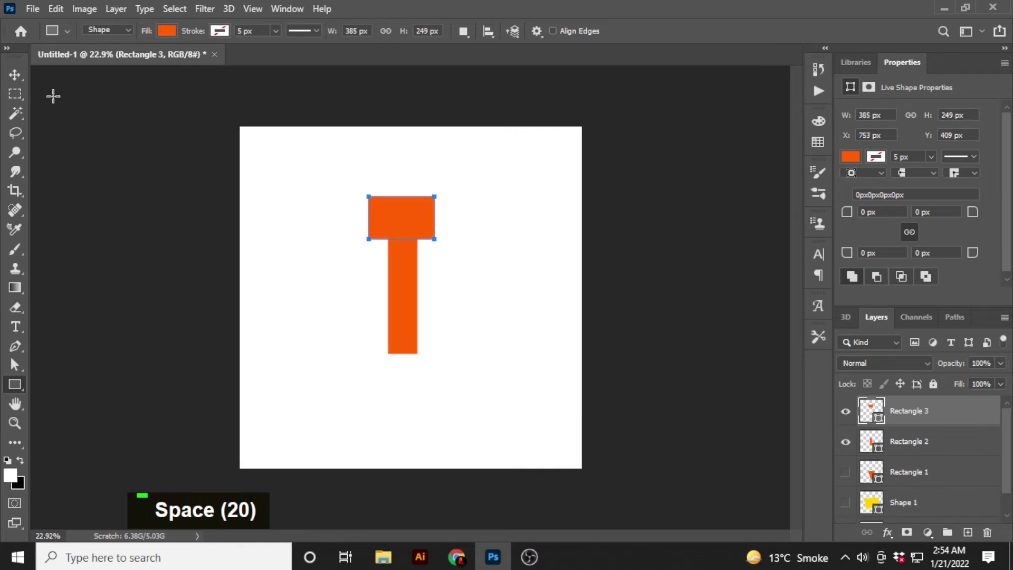
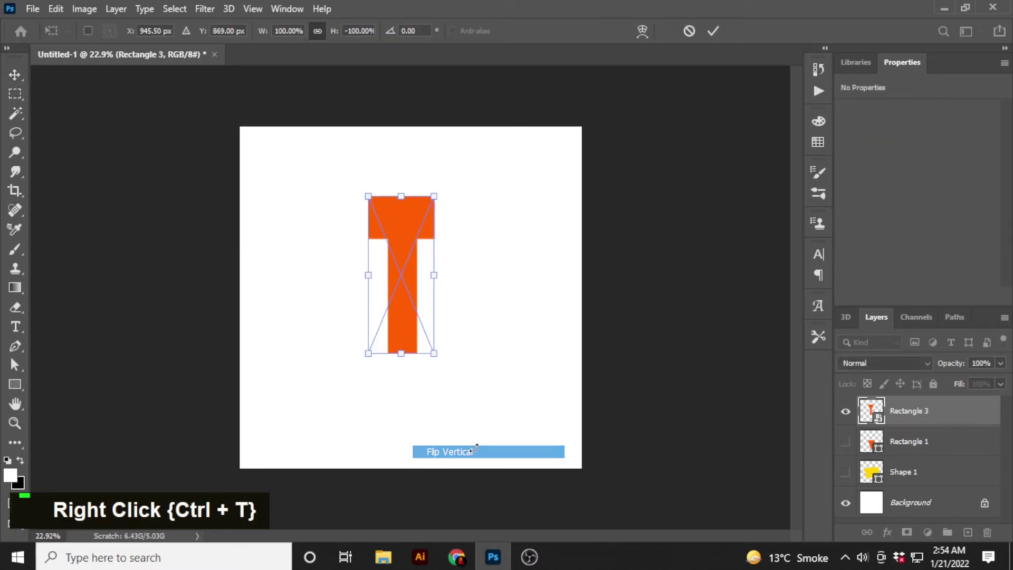
right_click(416, 298)
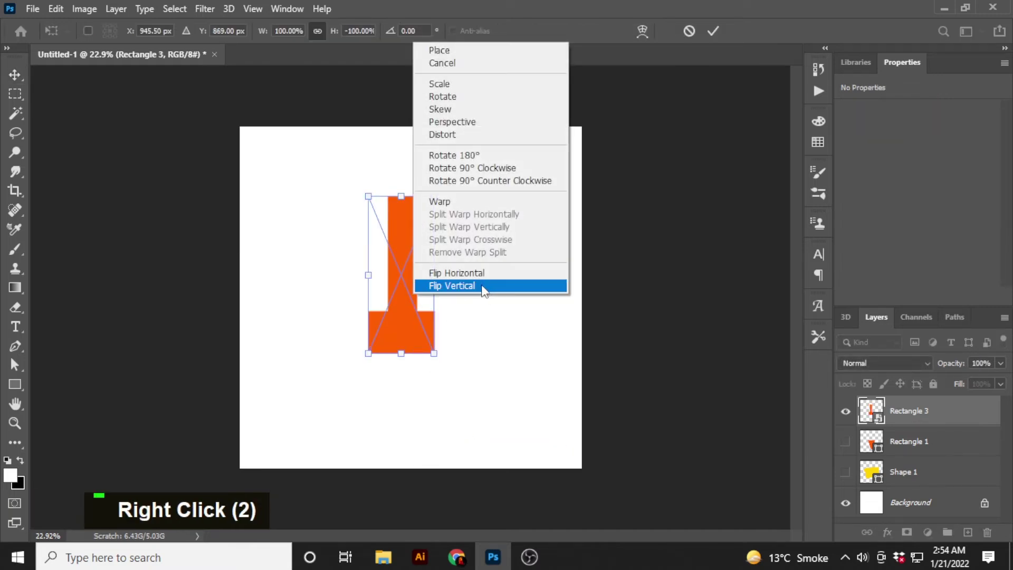
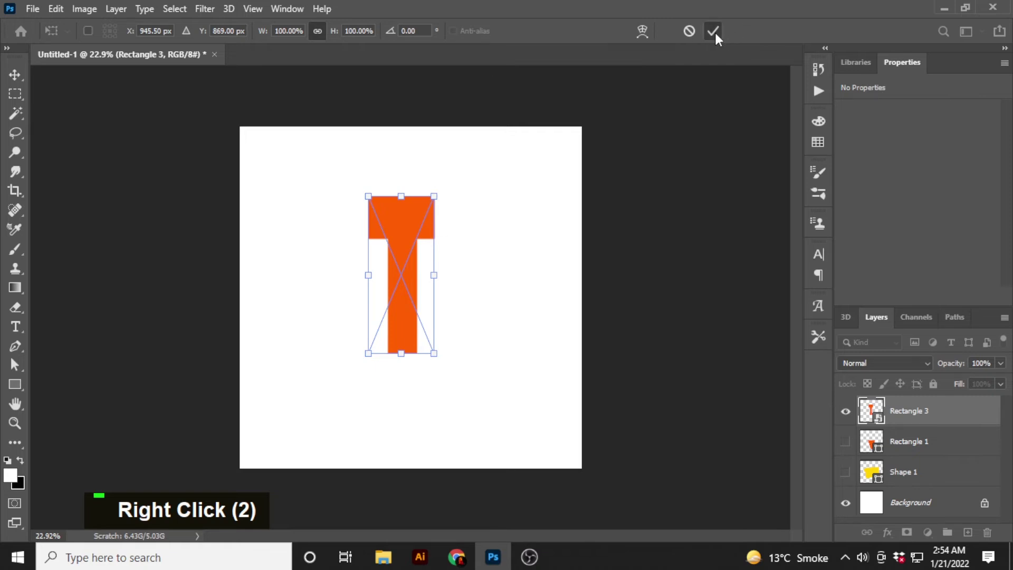
scroll("up", 3)
scroll("down", 3)
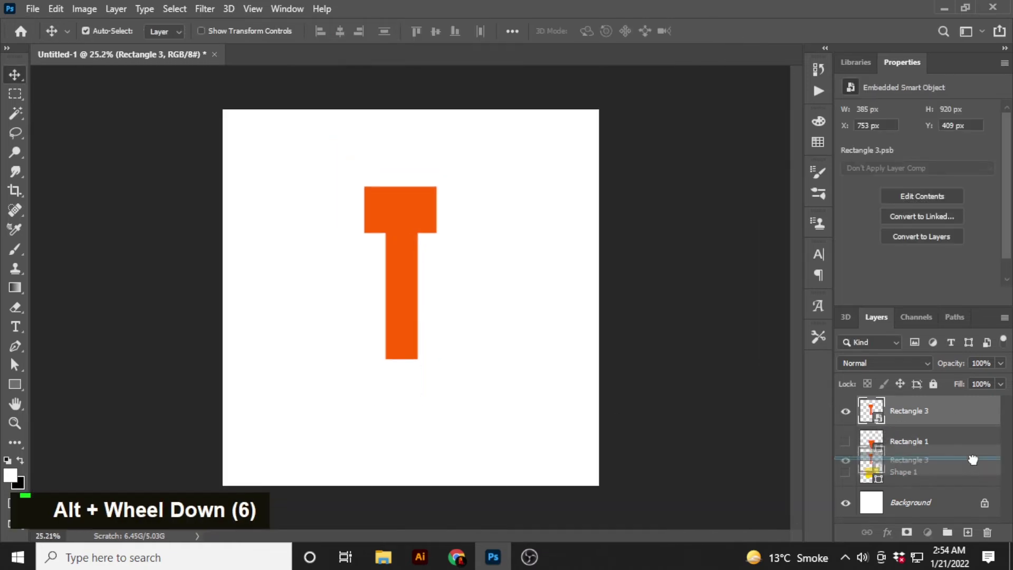
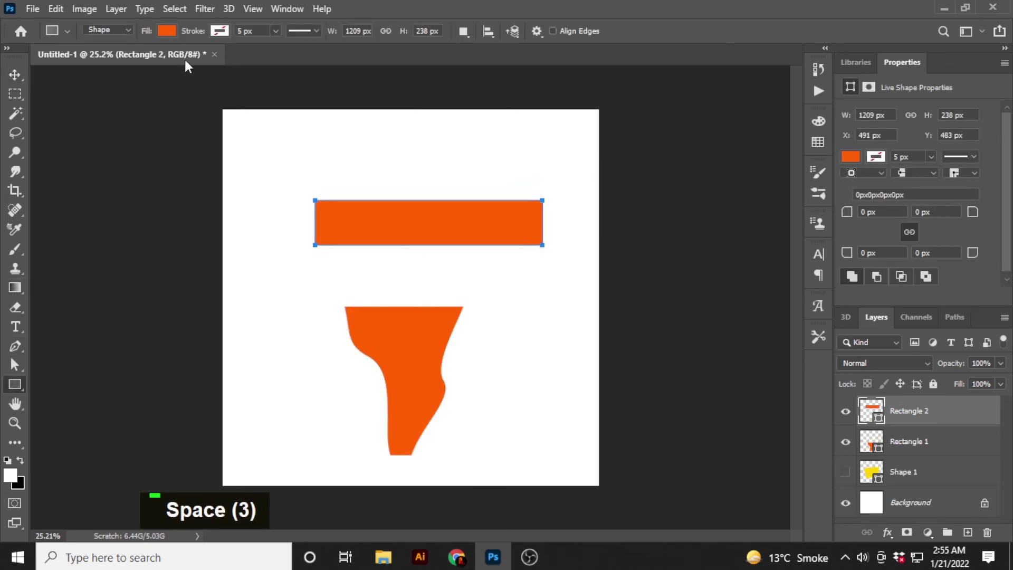
- Start a warp transform on the wide horizontal orange bar
key("ctrl+t")
- Split the bar's warp grid and remove extra split lines while tapering it into a bottle form
right_click(412, 234)
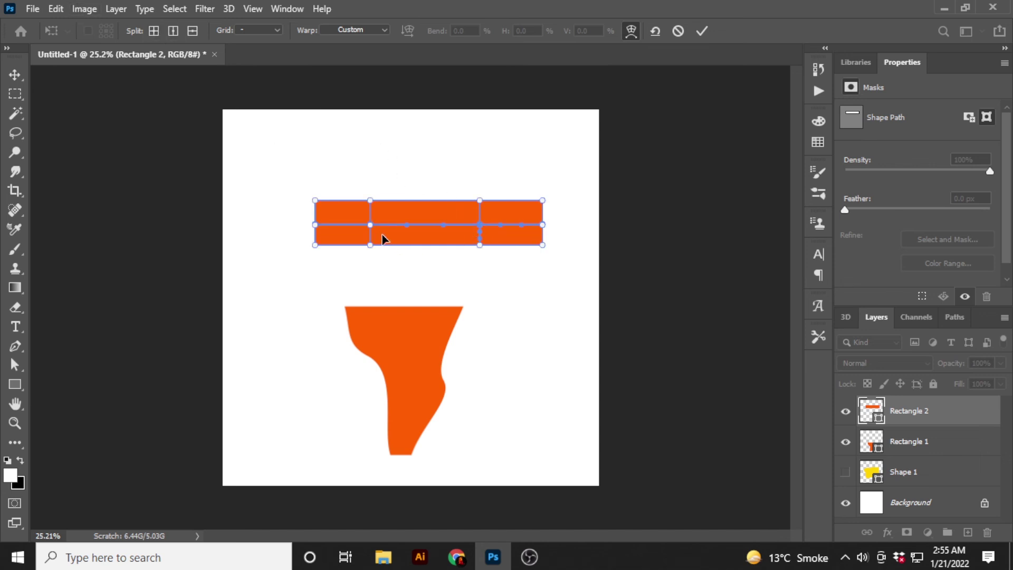
key("ctrl+z")
scroll("up", 3)
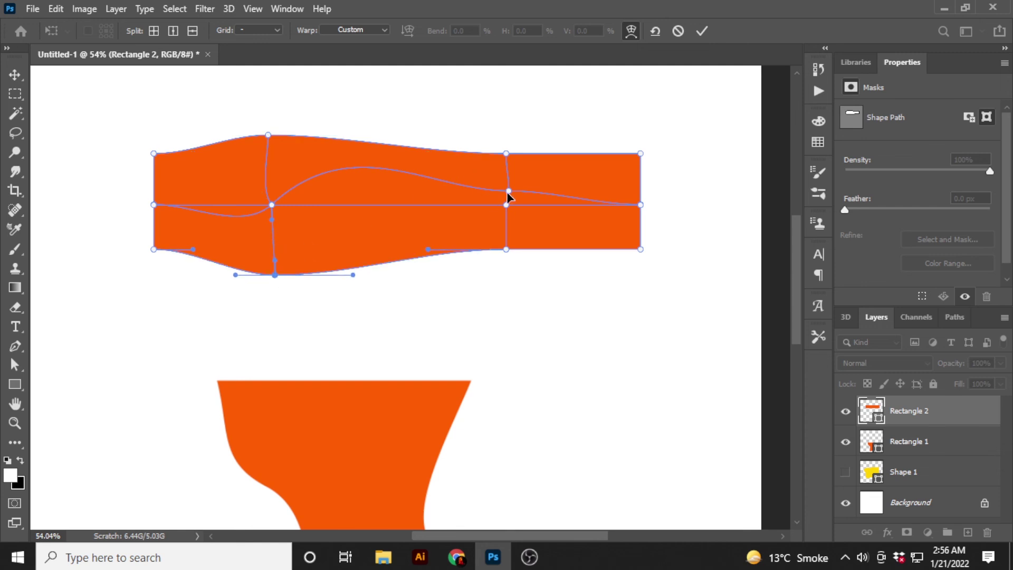
key("Delete")
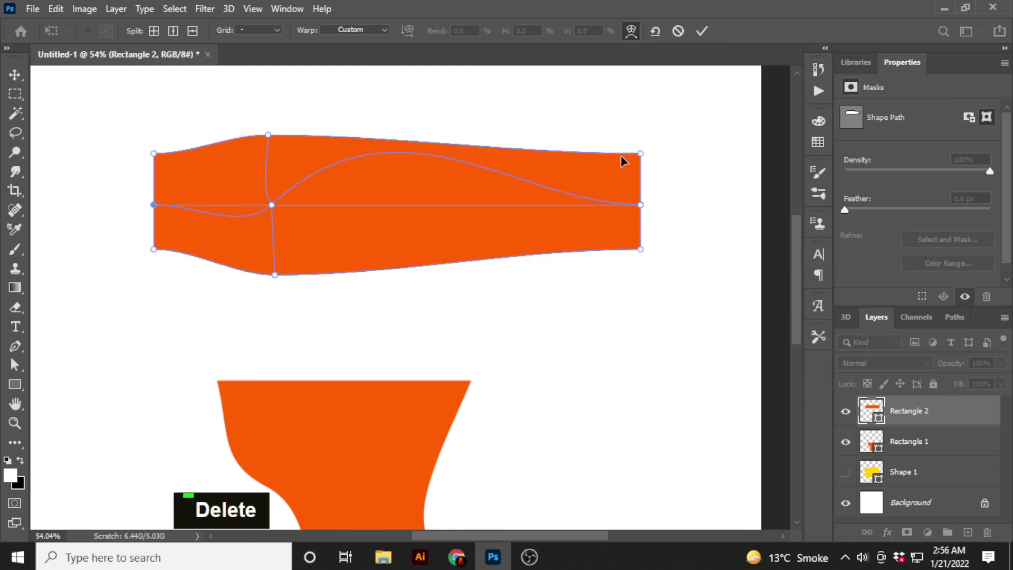
key("Delete")
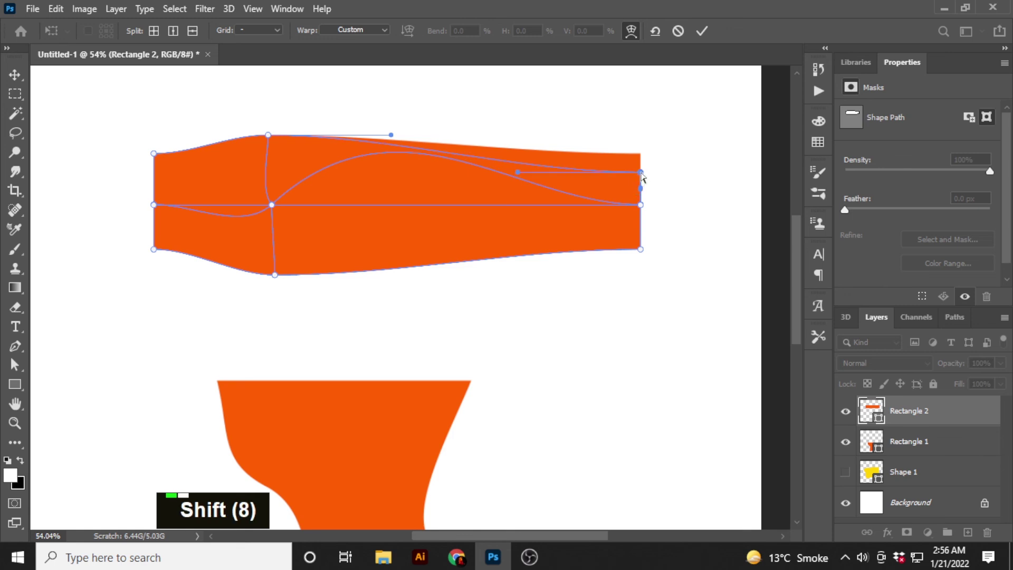
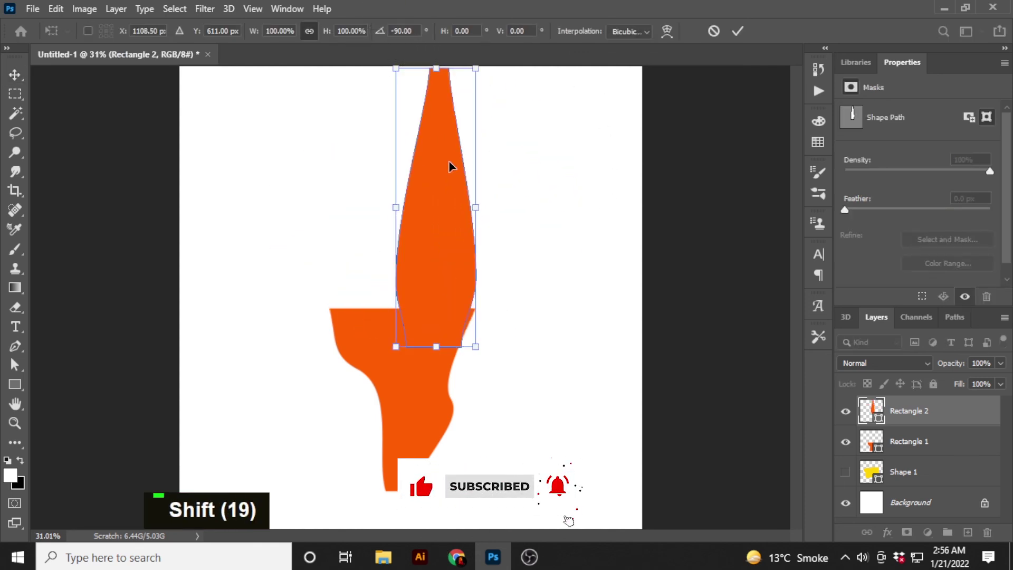
- Scroll the view while standing the bottle form upright beside the curvy shape
scroll("down", 3)
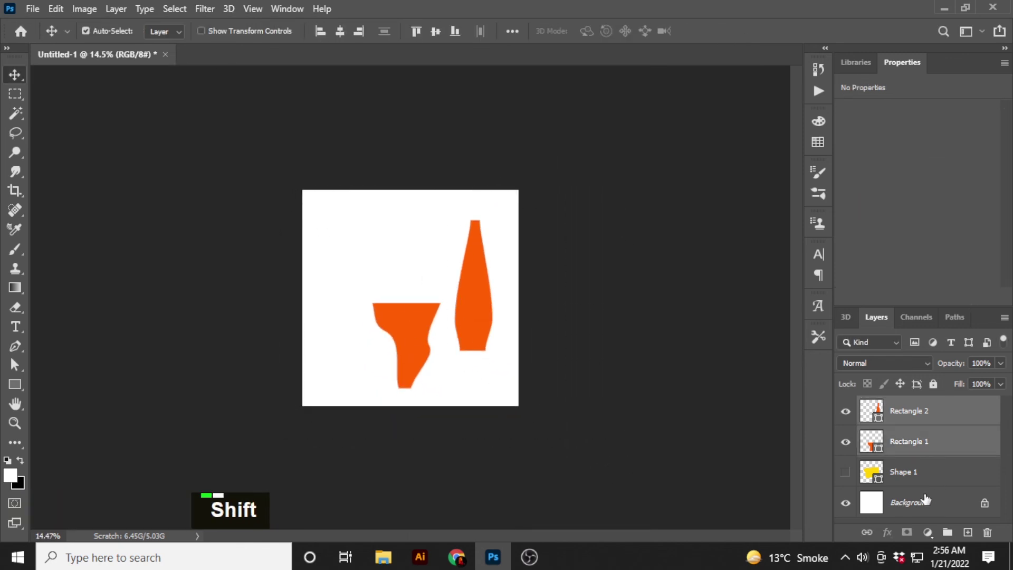